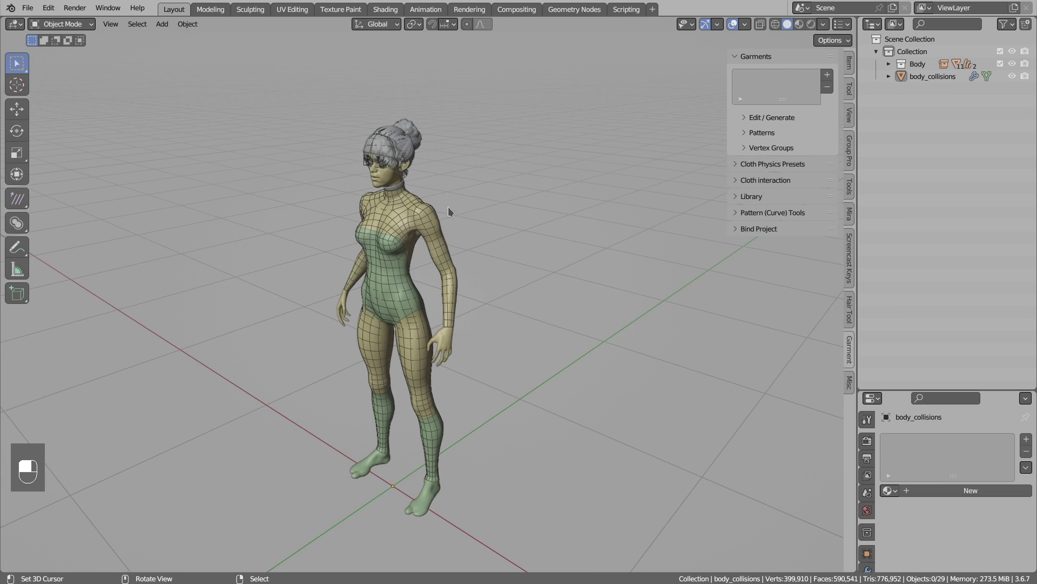
Bring up the sewing-pattern add list to insert the Shirt panels.
{"action": "key", "text": "shift+a"}
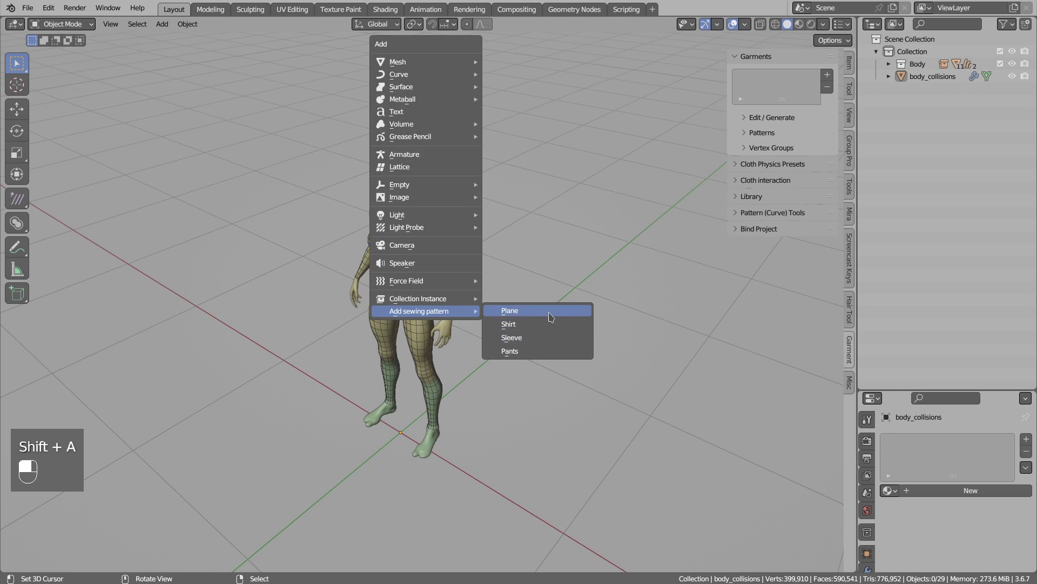
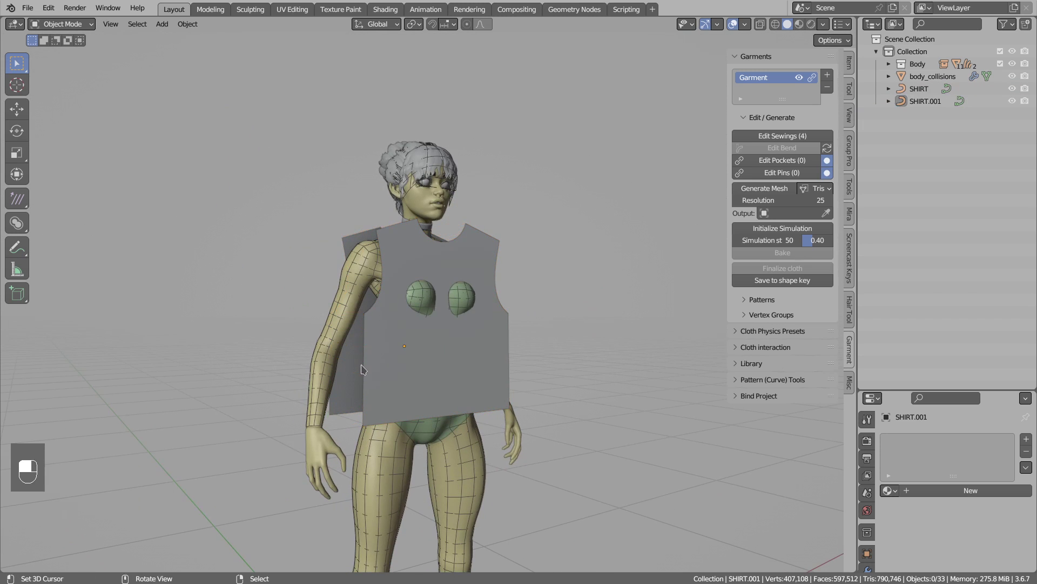
Add a Garment with four sewings joining the SHIRT and SHIRT.001 panels.
{"action": "right_click", "coordinate": [399, 297]}
{"action": "right_click", "coordinate": [463, 268]}
{"action": "right_click", "coordinate": [469, 262]}
{"action": "right_click", "coordinate": [417, 296]}
Move the shirt panels into Collection 2 and hide them, leaving only the body visible.
{"action": "key", "text": "m"}
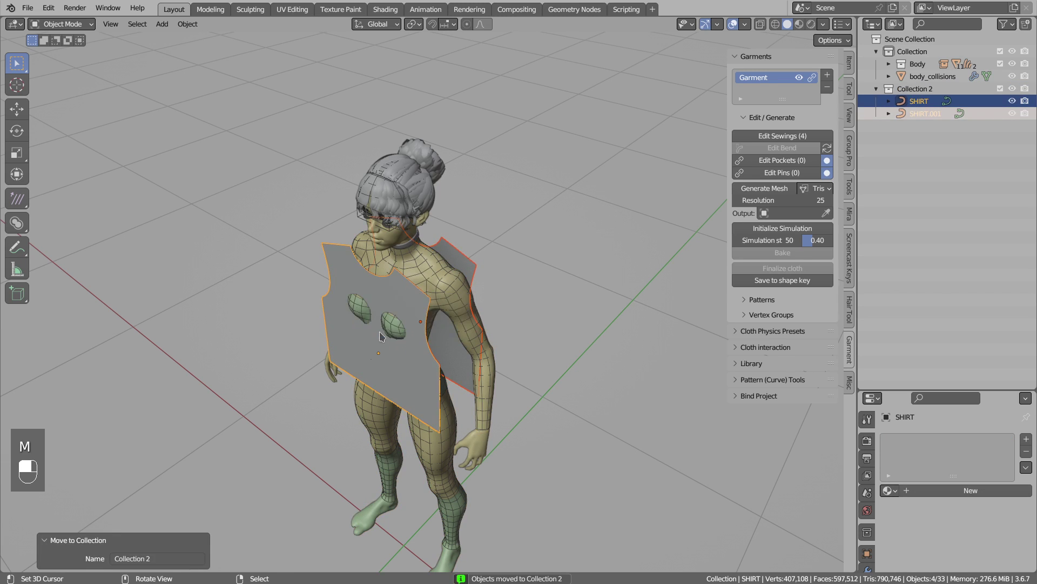
{"action": "key", "text": "1"}
{"action": "right_click", "coordinate": [404, 299]}
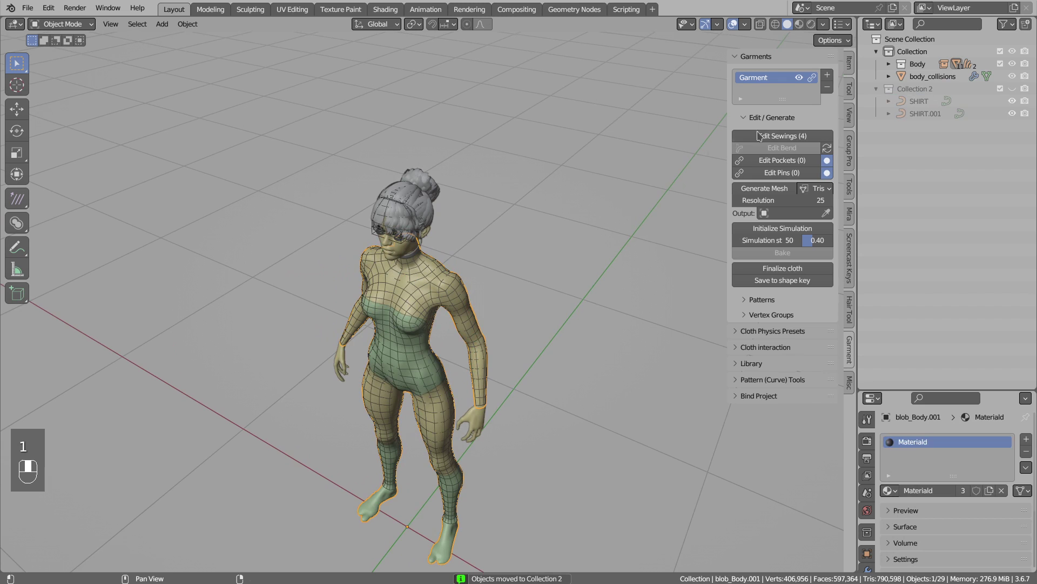
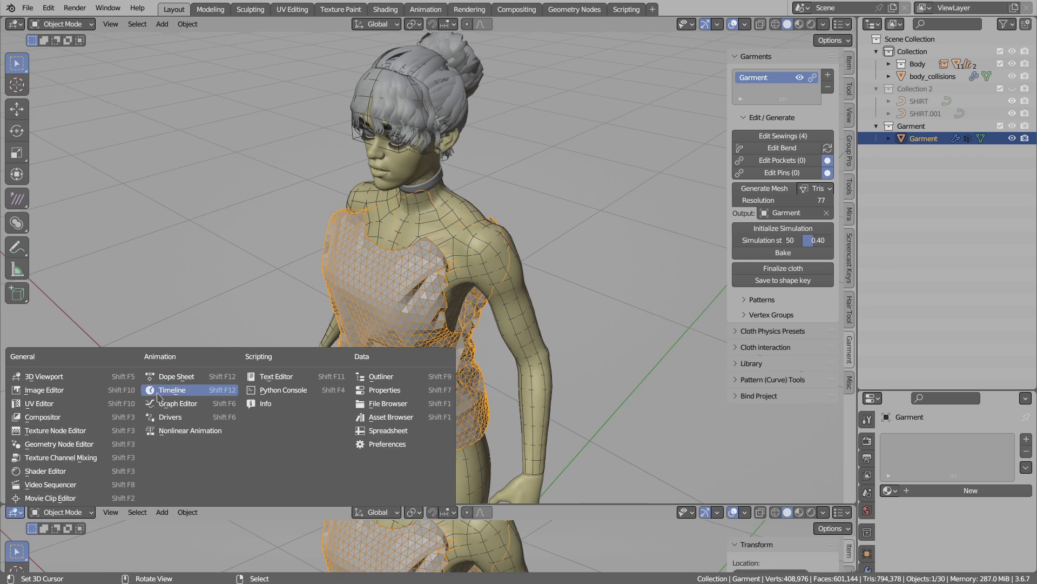
{"action": "left_click_drag", "start_coordinate": [167, 395], "coordinate": [871, 422]}
{"action": "left_click_drag", "start_coordinate": [396, 354], "coordinate": [445, 226]}
{"action": "right_click", "coordinate": [443, 226]}
{"action": "right_click", "coordinate": [446, 226]}
{"action": "key", "text": "g"}
{"action": "middle_click", "coordinate": [870, 423]}
{"action": "left_click", "coordinate": [870, 429]}
{"action": "left_click_drag", "start_coordinate": [870, 429], "coordinate": [957, 287]}
{"action": "left_click_drag", "start_coordinate": [957, 287], "coordinate": [481, 347]}
{"action": "key", "text": "shift+space"}
{"action": "key", "text": "shift+space"}
{"action": "middle_click", "coordinate": [452, 331]}
{"action": "right_click", "coordinate": [452, 332]}
{"action": "left_click_drag", "start_coordinate": [421, 275], "coordinate": [416, 289]}
{"action": "key", "text": "2"}
{"action": "middle_click", "coordinate": [415, 293]}
{"action": "middle_click", "coordinate": [420, 273]}
Add a PLANE sewing pattern and rotate it upright near the shirt panels.
{"action": "right_click", "coordinate": [419, 272]}
{"action": "key", "text": "shift+a"}
{"action": "key", "text": "r"}
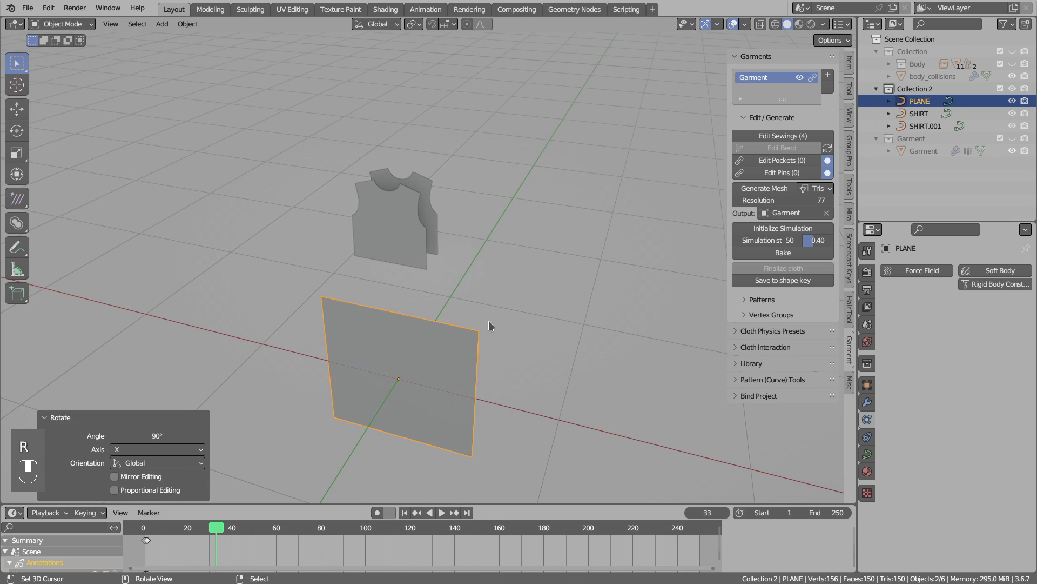
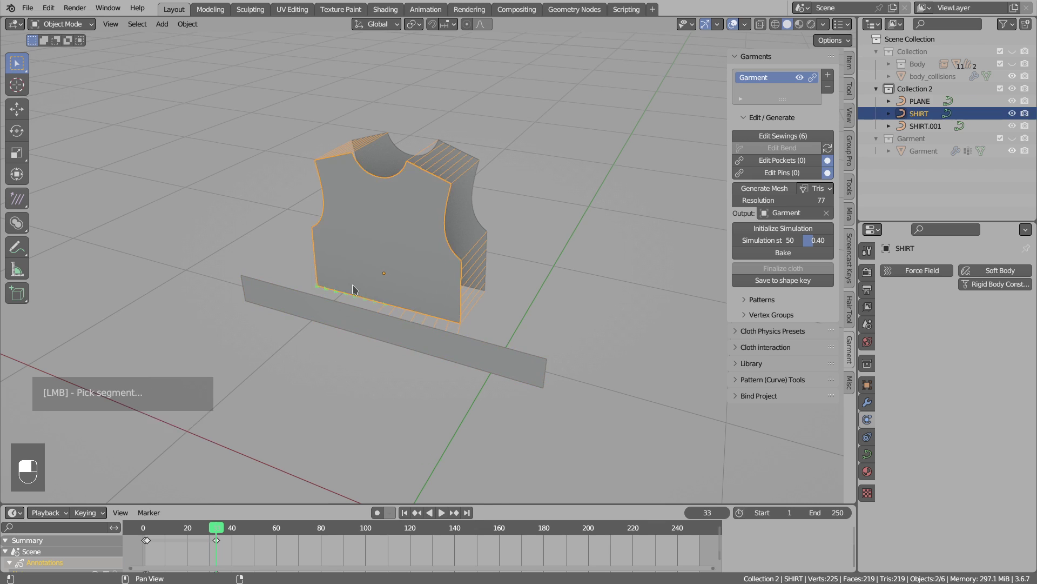
Lower the sewn strip beneath the shirt panels, giving nine sewings.
{"action": "left_click_drag", "start_coordinate": [365, 317], "coordinate": [433, 320]}
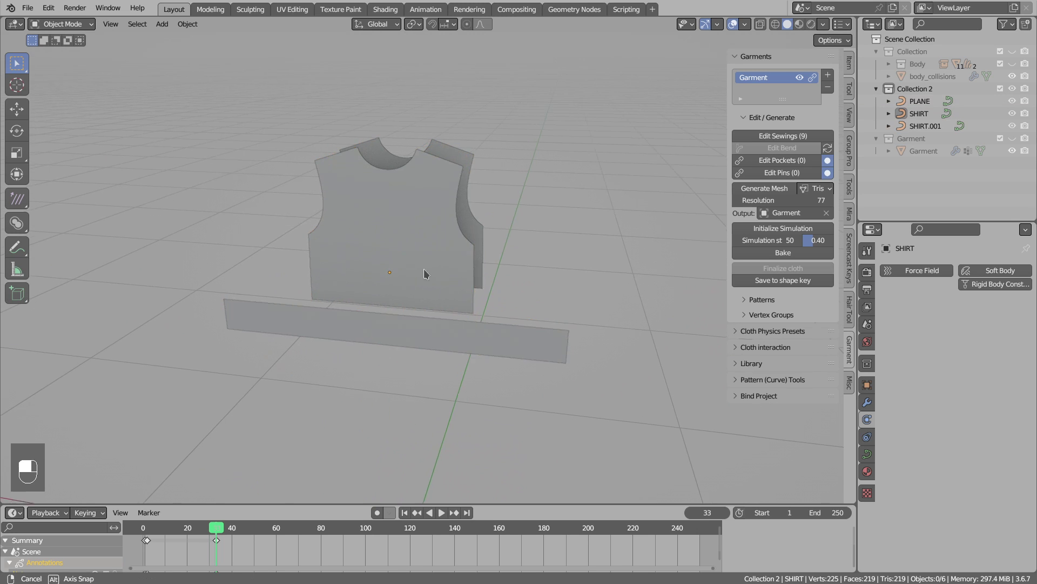
Show the body, hide Collection 2 and regenerate the Garment mesh with the waist band.
{"action": "key", "text": "1"}
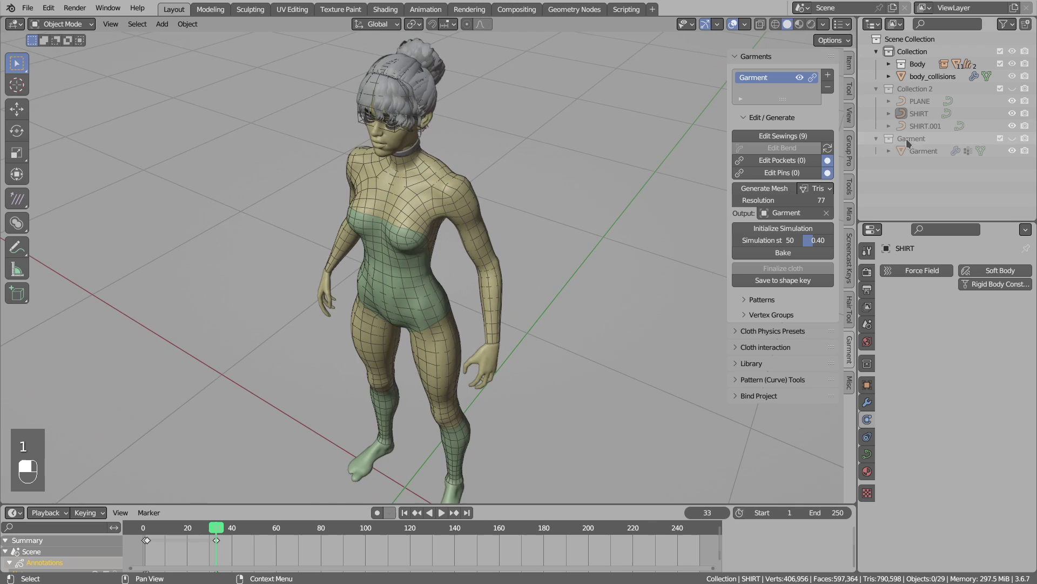
{"action": "left_click_drag", "start_coordinate": [910, 140], "coordinate": [913, 142]}
{"action": "left_click_drag", "start_coordinate": [913, 143], "coordinate": [917, 54]}
{"action": "left_click_drag", "start_coordinate": [917, 55], "coordinate": [1019, 79]}
{"action": "left_click", "coordinate": [1018, 79]}
{"action": "left_click_drag", "start_coordinate": [1017, 79], "coordinate": [934, 79]}
{"action": "left_click", "coordinate": [934, 79]}
{"action": "left_click_drag", "start_coordinate": [933, 80], "coordinate": [770, 191]}
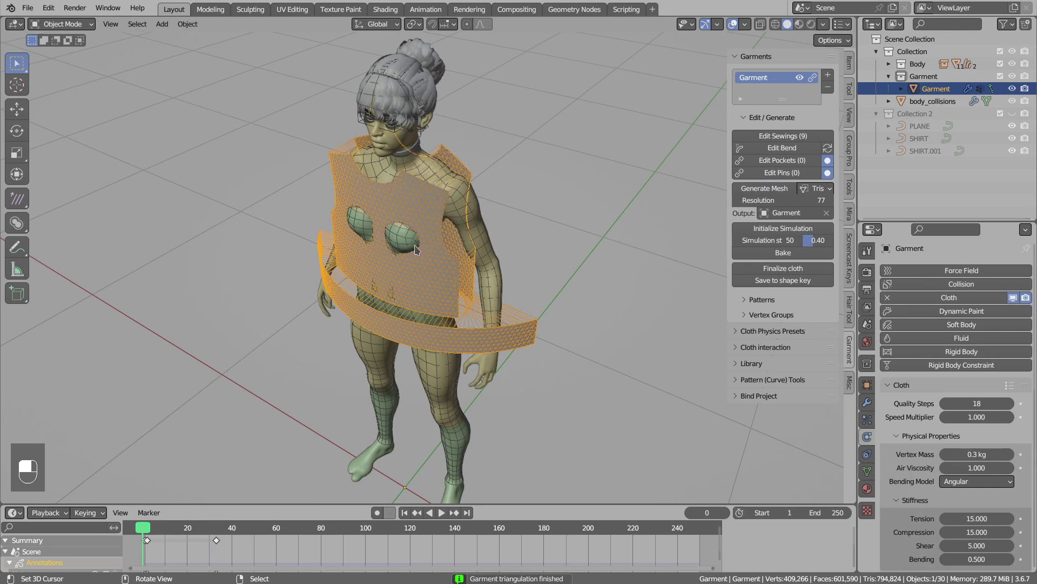
Play the cloth simulation so the shirt and waist band drape over the torso.
{"action": "middle_click", "coordinate": [441, 315]}
{"action": "right_click", "coordinate": [441, 315]}
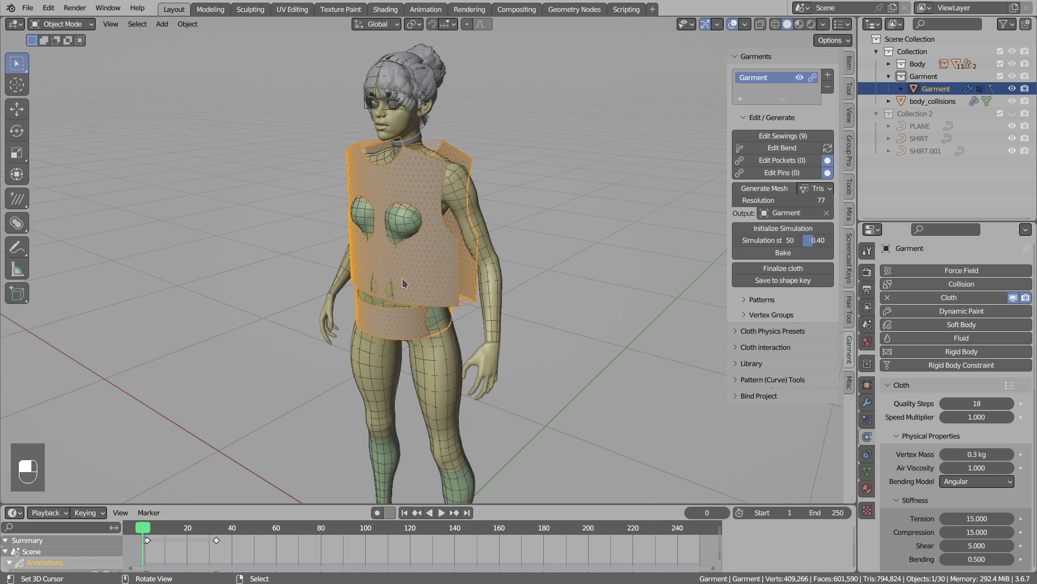
{"action": "key", "text": "shift+space"}
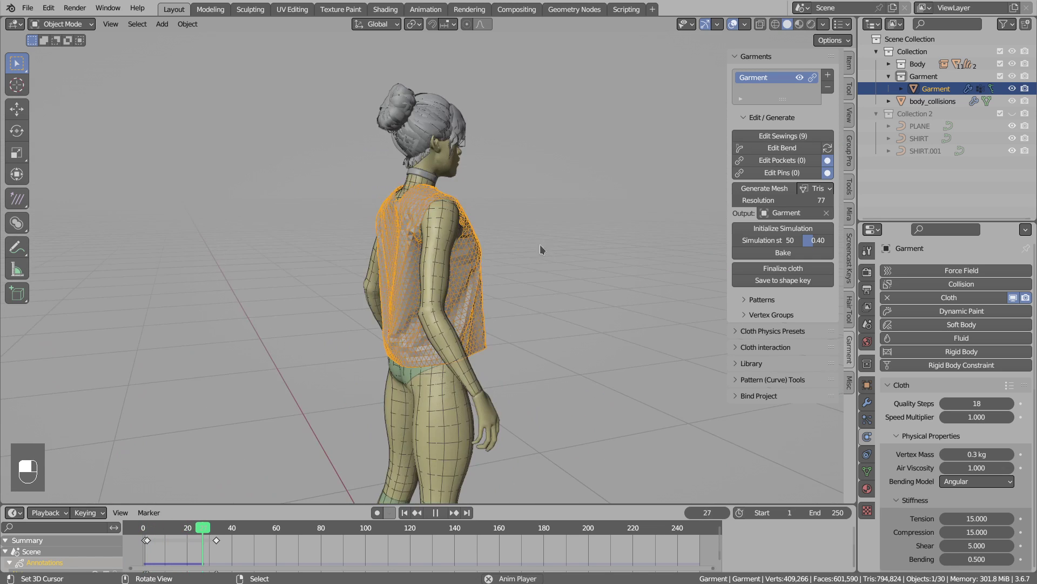
{"action": "key", "text": "shift+space"}
Show only the pattern pieces, select the PLANE strip and reposition it vertically below the panels.
{"action": "key", "text": "alt+a"}
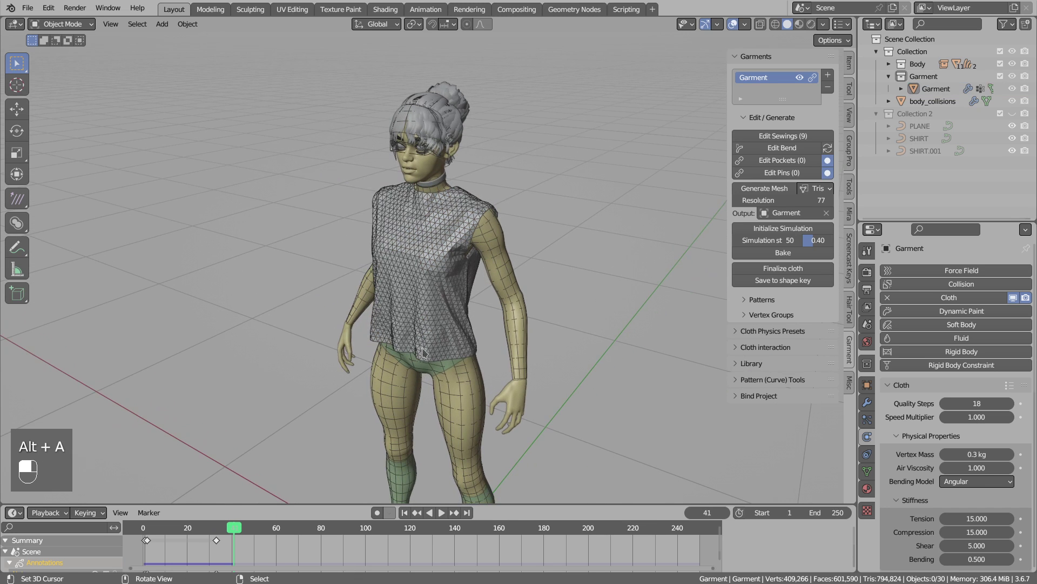
{"action": "key", "text": "2"}
{"action": "right_click", "coordinate": [431, 301]}
{"action": "right_click", "coordinate": [446, 376]}
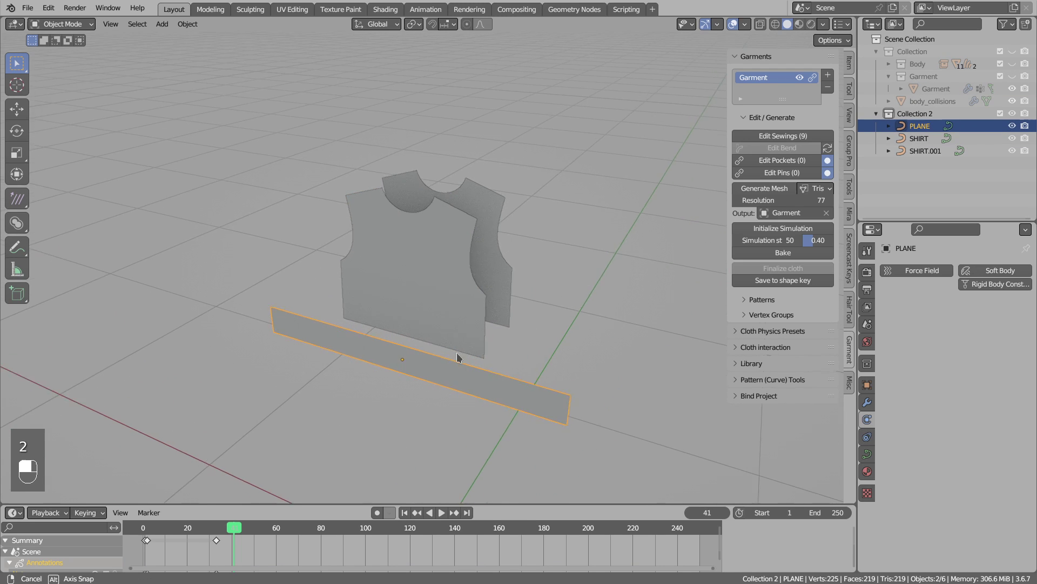
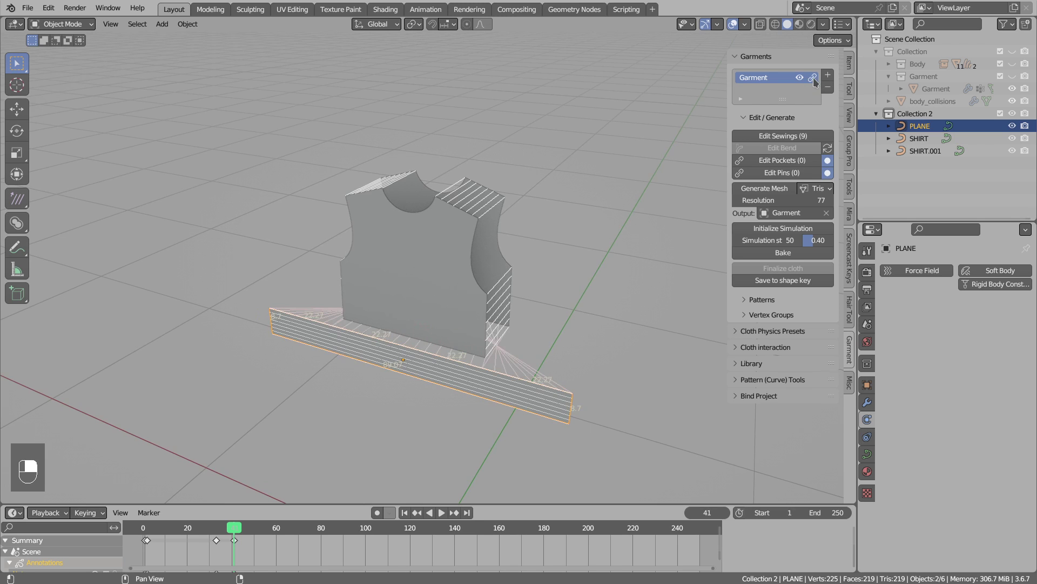
{"action": "left_click_drag", "start_coordinate": [444, 370], "coordinate": [439, 309]}
{"action": "key", "text": "s"}
{"action": "key", "text": "s"}
Place the strip, show the body again and assign the Cotton_Loose preset to the shirt panels.
{"action": "key", "text": "g"}
{"action": "right_click", "coordinate": [428, 338]}
{"action": "key", "text": "1"}
{"action": "left_click_drag", "start_coordinate": [439, 308], "coordinate": [450, 313]}
{"action": "left_click_drag", "start_coordinate": [439, 309], "coordinate": [493, 255]}
{"action": "key", "text": "alt+a"}
Add the Cuffs_Material preset and assign it to the PLANE belt strip.
{"action": "left_click_drag", "start_coordinate": [753, 61], "coordinate": [769, 125]}
{"action": "left_click_drag", "start_coordinate": [770, 126], "coordinate": [449, 234]}
{"action": "right_click", "coordinate": [449, 234]}
{"action": "left_click_drag", "start_coordinate": [449, 234], "coordinate": [751, 109]}
{"action": "key", "text": "alt+a"}
{"action": "left_click_drag", "start_coordinate": [751, 109], "coordinate": [782, 116]}
{"action": "left_click_drag", "start_coordinate": [782, 117], "coordinate": [769, 92]}
{"action": "left_click_drag", "start_coordinate": [770, 92], "coordinate": [760, 124]}
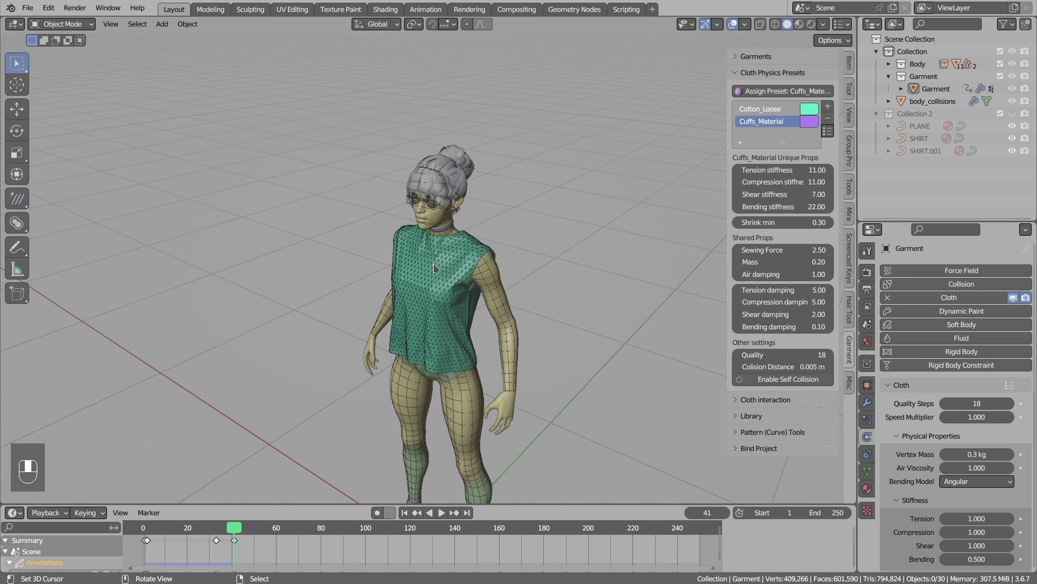
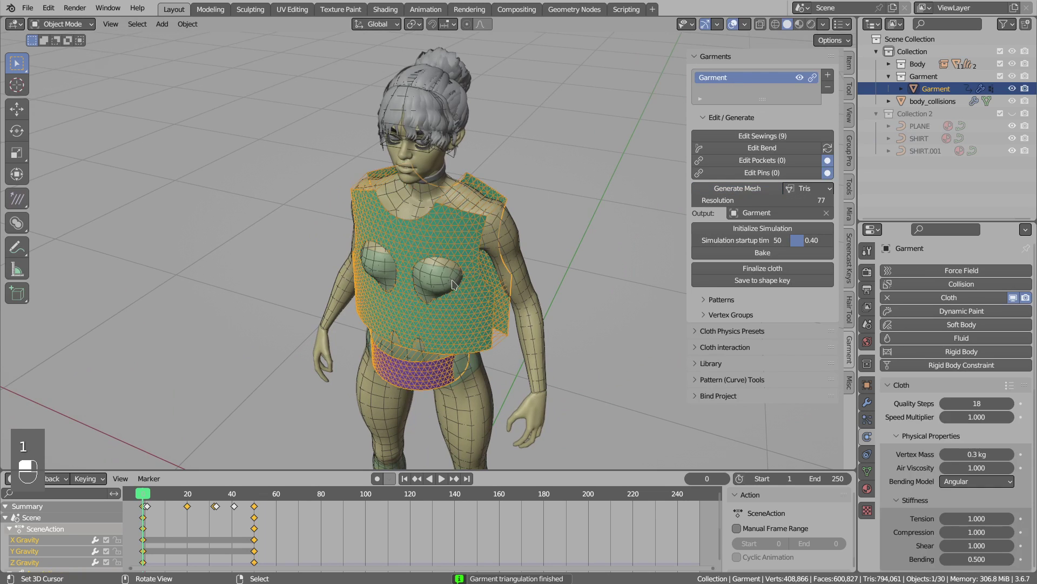
Re-simulate the regenerated shirt so the purple belt band sits snug at the waist.
{"action": "key", "text": "shift+space"}
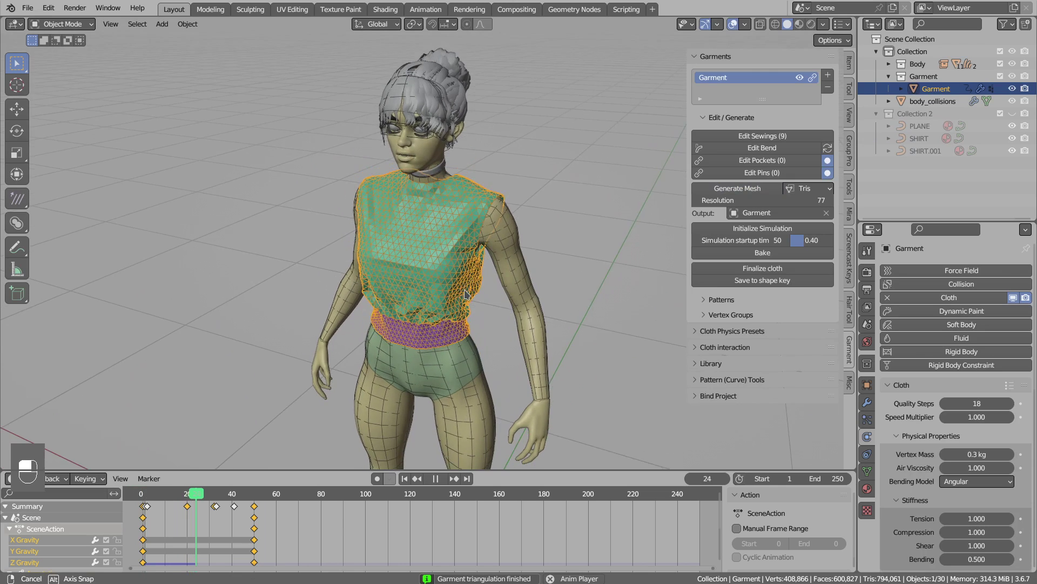
{"action": "key", "text": "alt+q"}
{"action": "key", "text": "alt+a"}
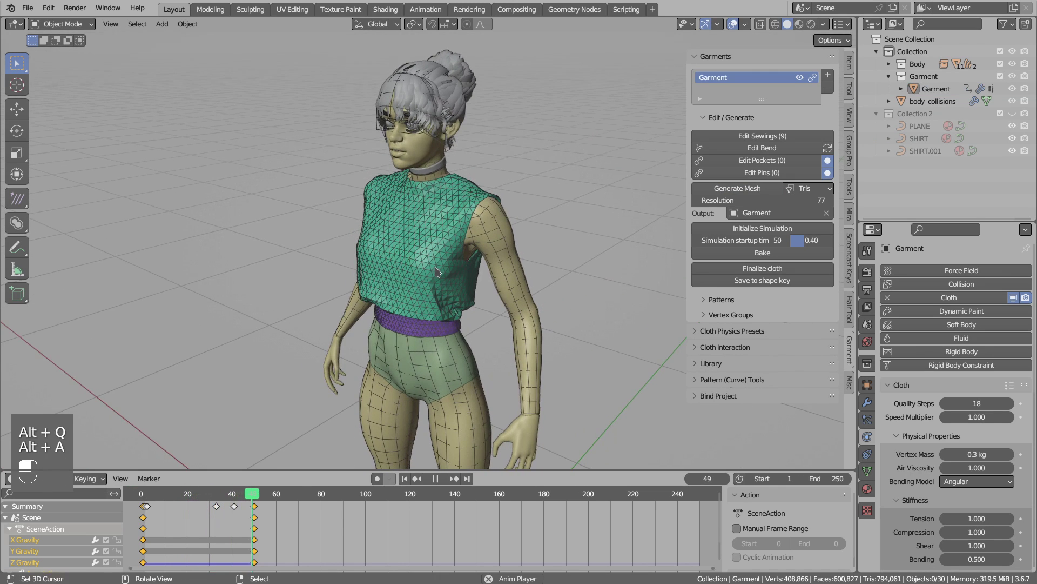
{"action": "key", "text": "shift+space"}
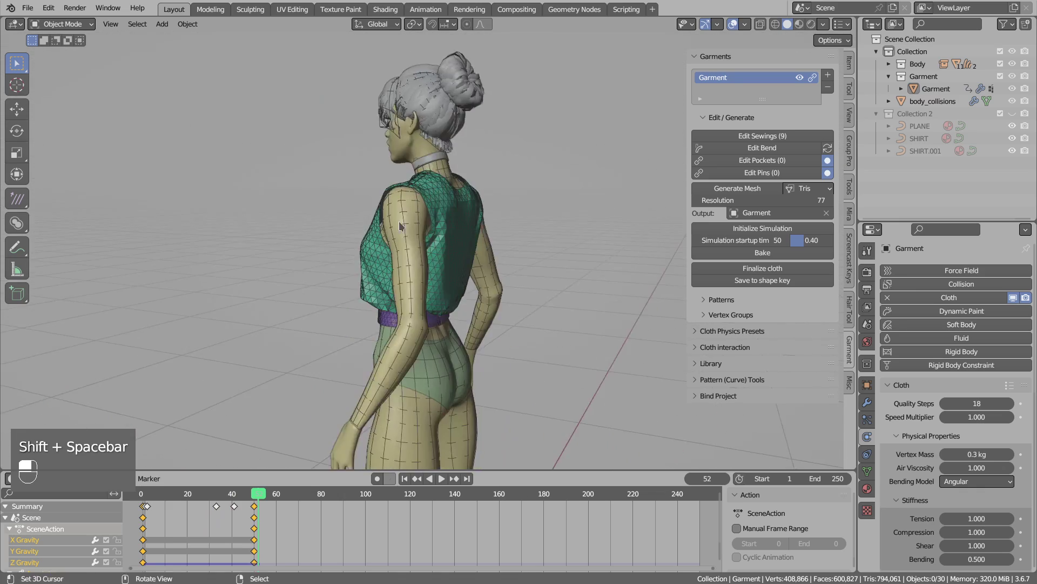
{"action": "right_click", "coordinate": [456, 272]}
{"action": "key", "text": "alt+a"}
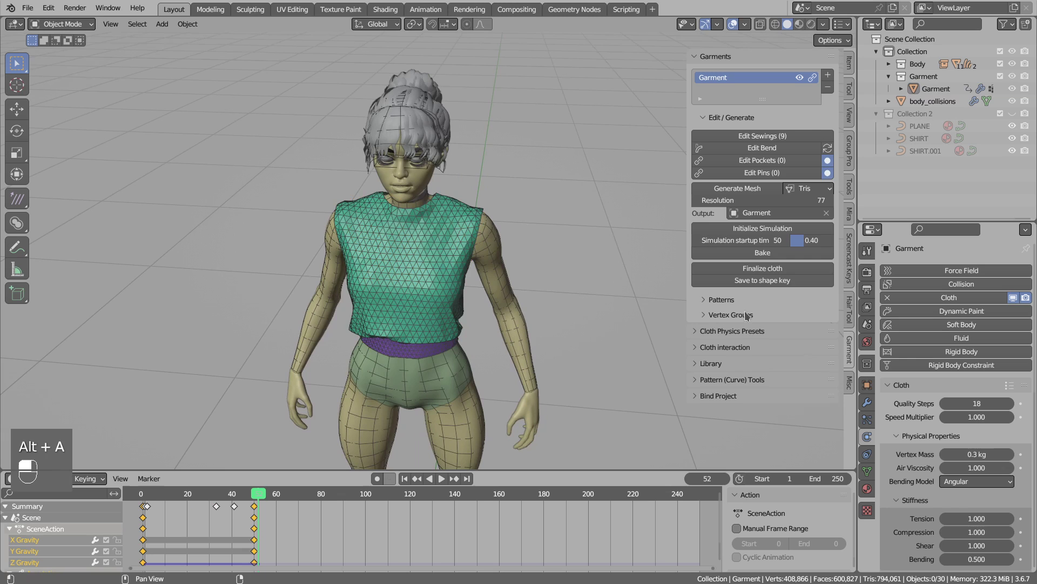
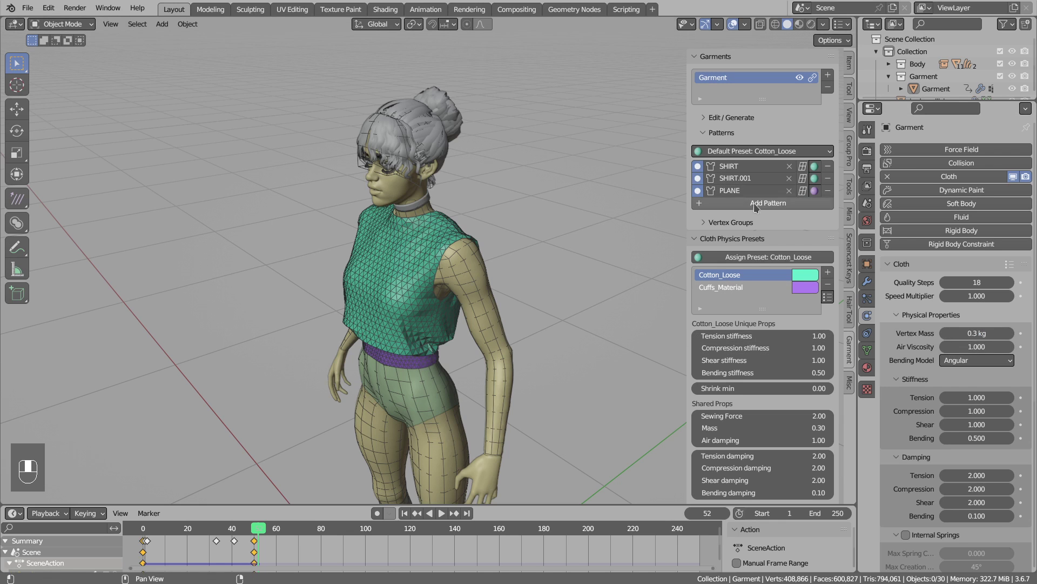
Switch Default Preset to Cuffs_Material and back to Cotton_Loose, with Quality Steps at 16.
{"action": "left_click_drag", "start_coordinate": [741, 149], "coordinate": [736, 291]}
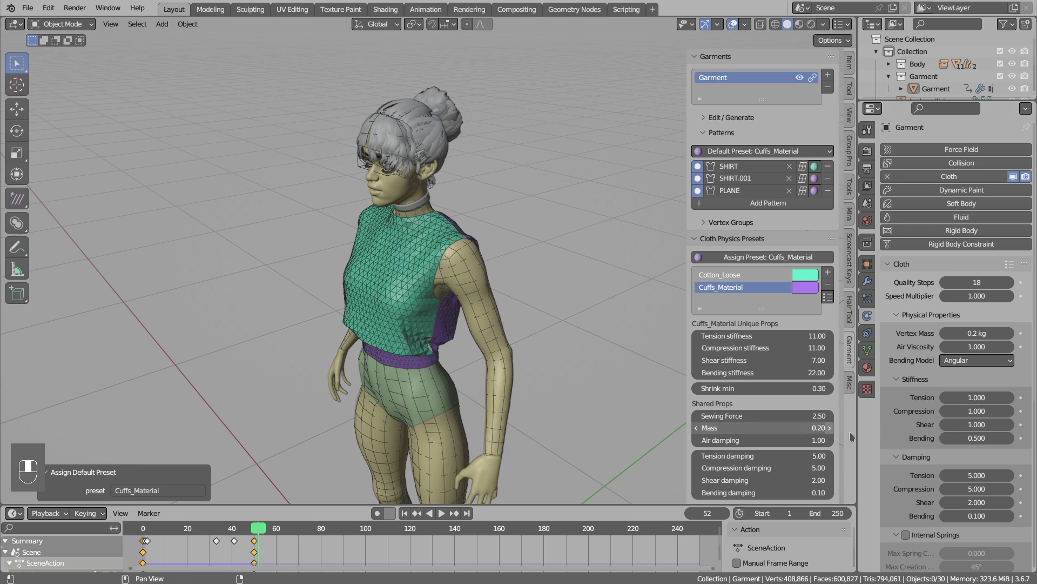
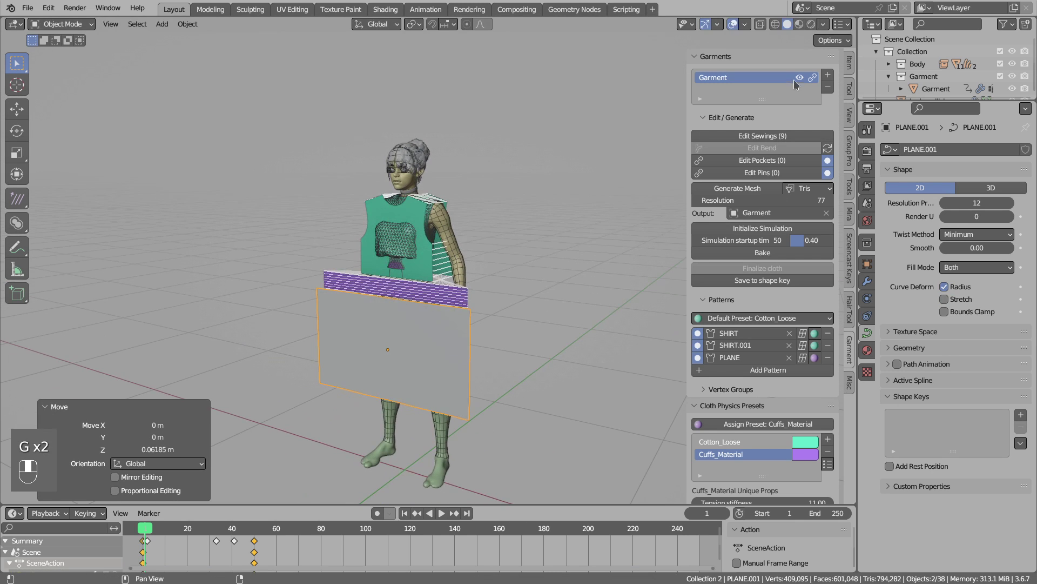
Show the garment again and move the PLANE.001 skirt panel vertically in front of the legs.
{"action": "left_click", "coordinate": [800, 81]}
{"action": "key", "text": "g"}
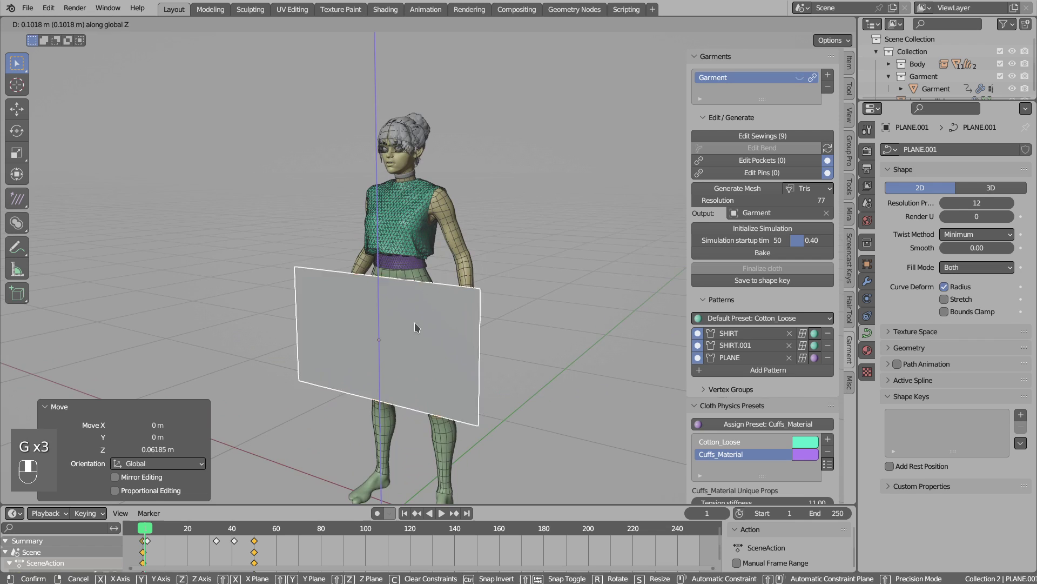
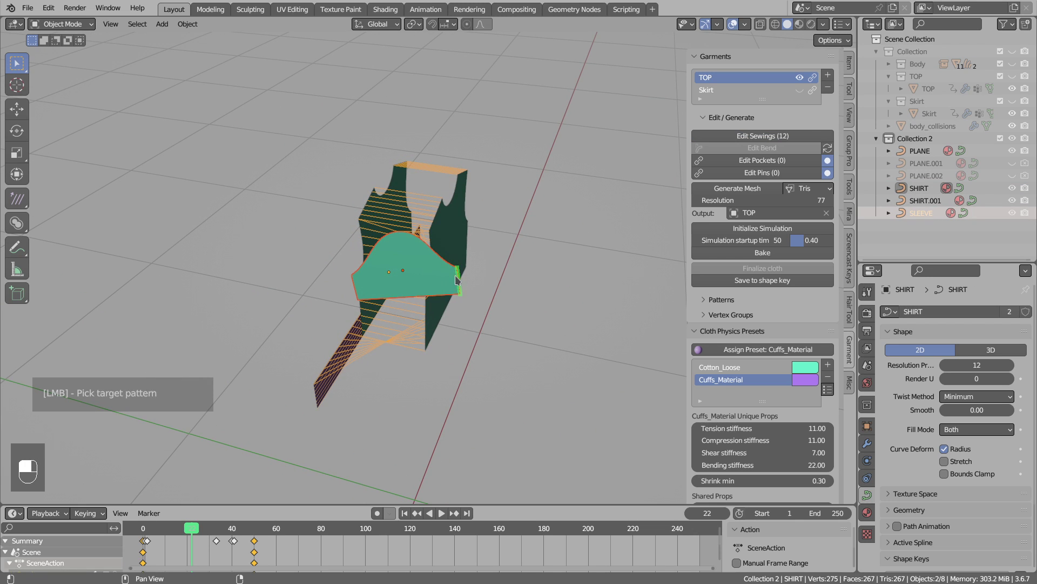
Symmetrize the sleeve into SLEEVE.l and SLEEVE.r and sew both to TOP's armholes, reaching 15 sewings.
{"action": "left_click_drag", "start_coordinate": [504, 257], "coordinate": [498, 259]}
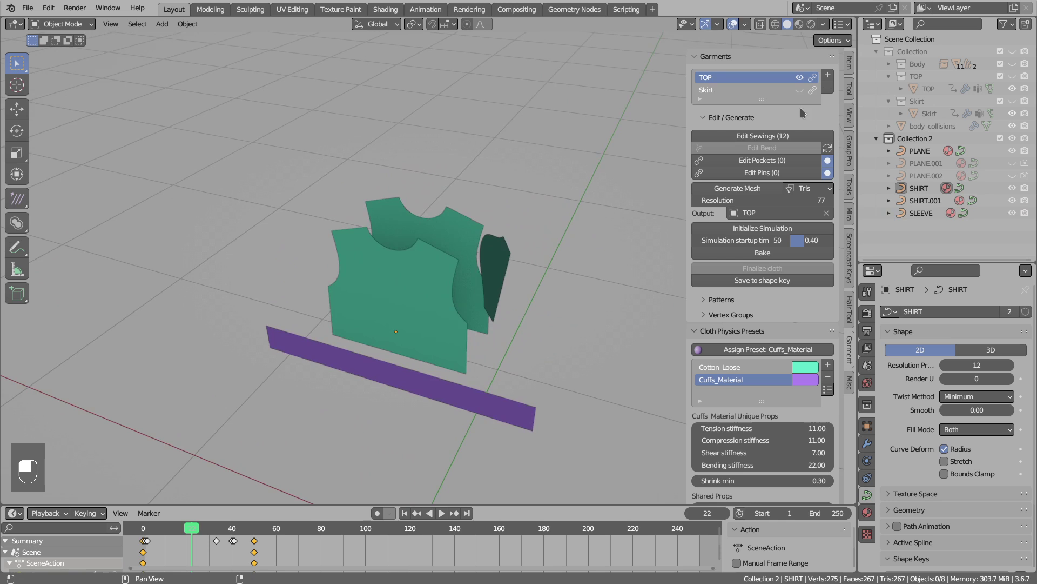
{"action": "left_click_drag", "start_coordinate": [787, 105], "coordinate": [405, 275]}
{"action": "right_click", "coordinate": [495, 282]}
{"action": "left_click_drag", "start_coordinate": [747, 177], "coordinate": [821, 79]}
{"action": "right_click", "coordinate": [381, 293]}
{"action": "left_click_drag", "start_coordinate": [381, 293], "coordinate": [446, 309]}
{"action": "middle_click", "coordinate": [451, 301]}
{"action": "middle_click", "coordinate": [821, 79]}
{"action": "double_click", "coordinate": [822, 79]}
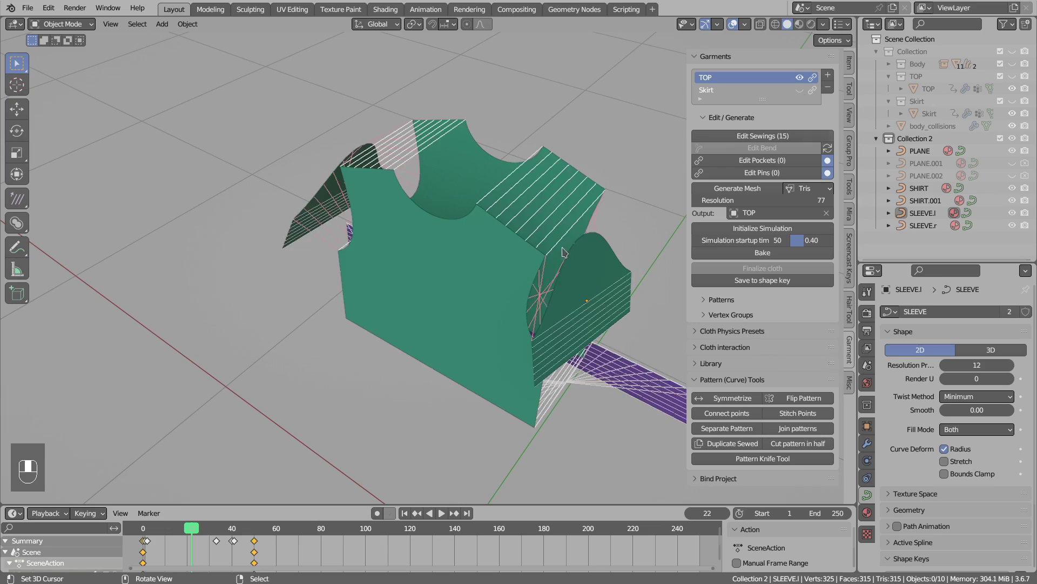
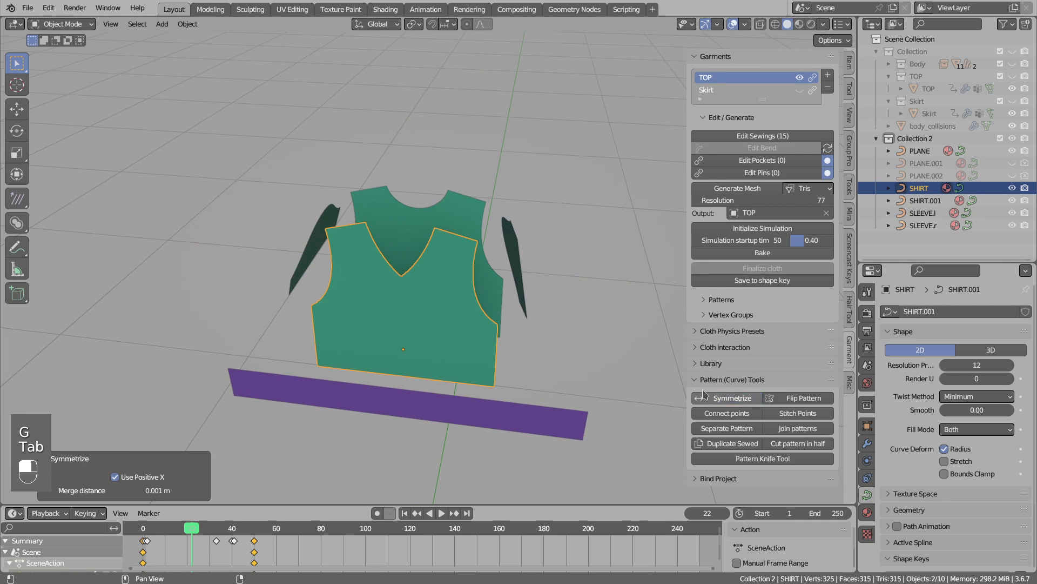
Generate the TOP mesh, bend the sleeve patterns and run the simulation so the shirt drapes over the torso.
{"action": "key", "text": "1"}
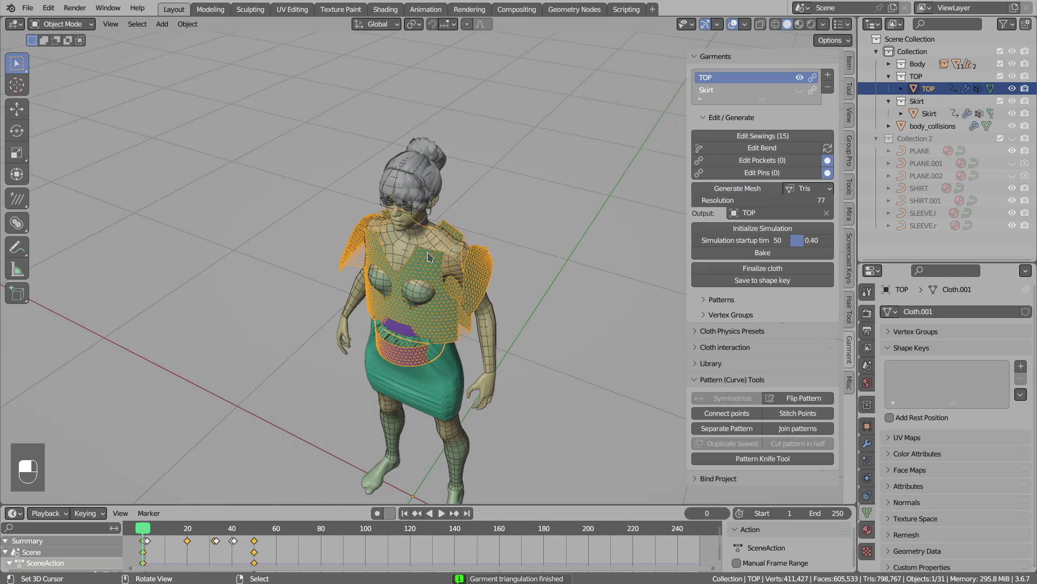
{"action": "key", "text": "alt+a"}
{"action": "middle_click", "coordinate": [486, 272]}
{"action": "right_click", "coordinate": [486, 272]}
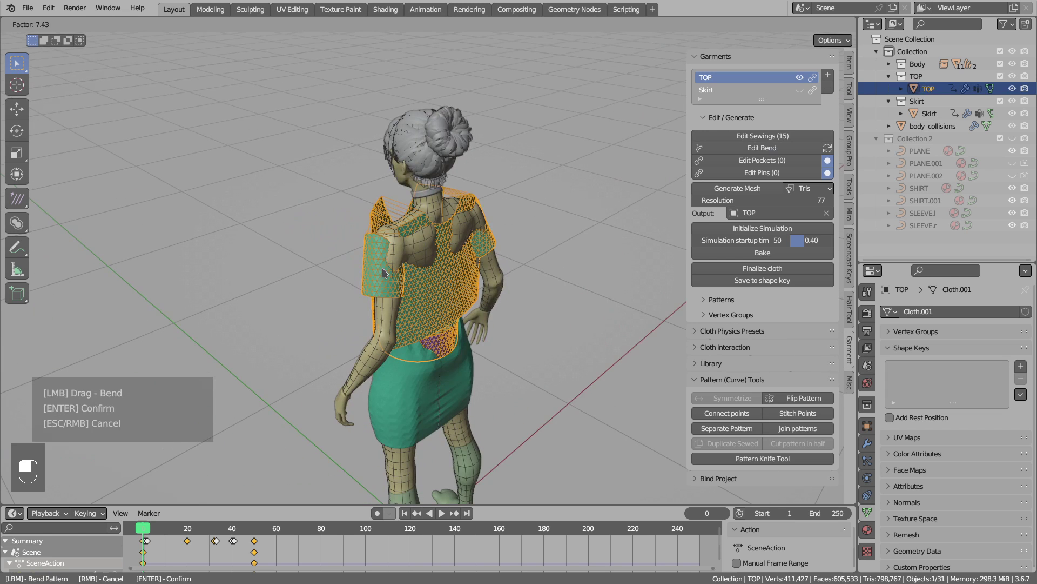
{"action": "key", "text": "alt+a"}
{"action": "key", "text": "shift+space"}
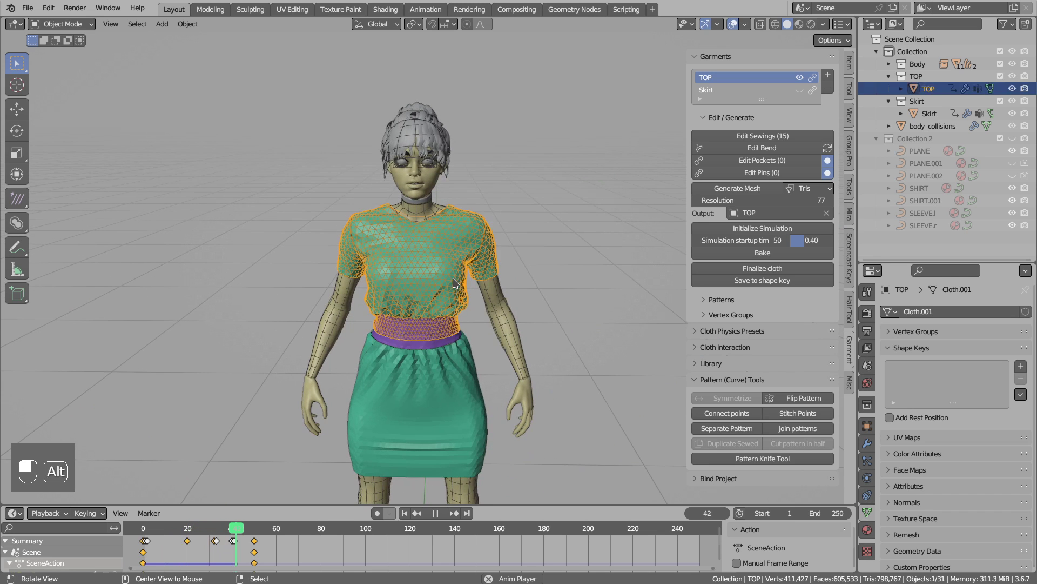
Save the draped TOP to a shape key and finalize its cloth.
{"action": "key", "text": "alt+q"}
{"action": "key", "text": "alt+a"}
{"action": "middle_click", "coordinate": [464, 294]}
{"action": "right_click", "coordinate": [463, 294]}
{"action": "key", "text": "alt+q"}
{"action": "key", "text": "alt+a"}
{"action": "key", "text": "shift+space"}
{"action": "middle_click", "coordinate": [452, 297]}
{"action": "right_click", "coordinate": [452, 298]}
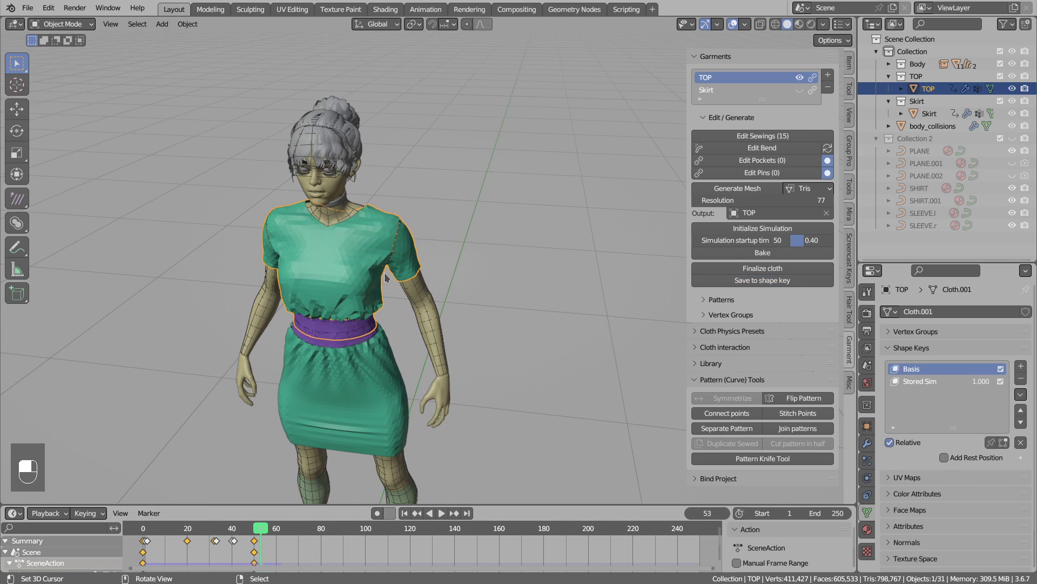
{"action": "middle_click", "coordinate": [694, 145]}
{"action": "right_click", "coordinate": [694, 145]}
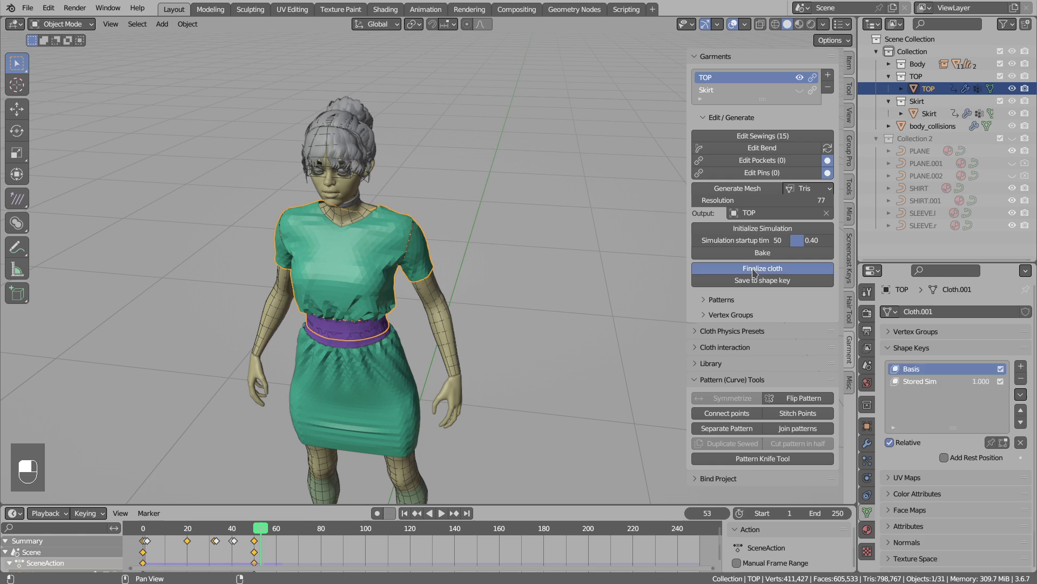
Place the finished top copy beside the character and select the skirt garment.
{"action": "key", "text": "g"}
{"action": "left_click_drag", "start_coordinate": [514, 274], "coordinate": [385, 191]}
{"action": "key", "text": "d"}
{"action": "key", "text": "d"}
{"action": "key", "text": "d"}
{"action": "left_click_drag", "start_coordinate": [384, 190], "coordinate": [706, 92]}
{"action": "key", "text": "d"}
{"action": "key", "text": "d"}
{"action": "key", "text": "d"}
{"action": "left_click_drag", "start_coordinate": [516, 243], "coordinate": [470, 250]}
{"action": "key", "text": "d"}
{"action": "key", "text": "ctrl+1"}
Finalize the skirt and set its finished copy next to the finished top.
{"action": "key", "text": "g"}
{"action": "middle_click", "coordinate": [360, 295]}
{"action": "right_click", "coordinate": [360, 295]}
{"action": "left_click_drag", "start_coordinate": [706, 93], "coordinate": [352, 344]}
{"action": "right_click", "coordinate": [352, 345]}
{"action": "middle_click", "coordinate": [352, 344]}
{"action": "left_click_drag", "start_coordinate": [766, 274], "coordinate": [566, 332]}
{"action": "key", "text": "g"}
{"action": "left_click_drag", "start_coordinate": [566, 331], "coordinate": [528, 303]}
{"action": "key", "text": "ctrl+2"}
{"action": "key", "text": "ctrl+1"}
Apply Shade Smooth to the finished top and the finished skirt.
{"action": "key", "text": "w"}
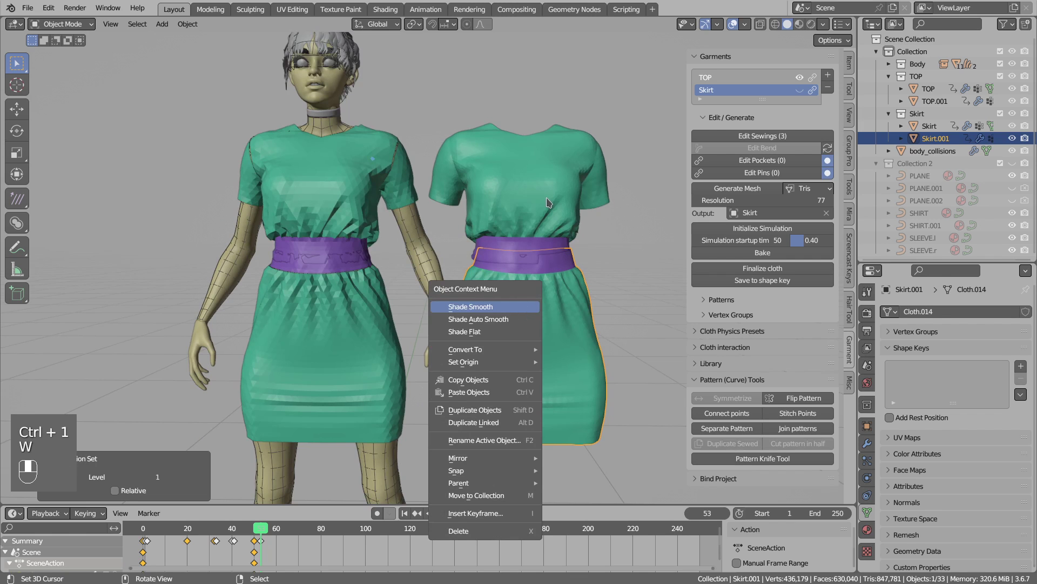
{"action": "middle_click", "coordinate": [549, 195]}
{"action": "right_click", "coordinate": [549, 195]}
{"action": "key", "text": "w"}
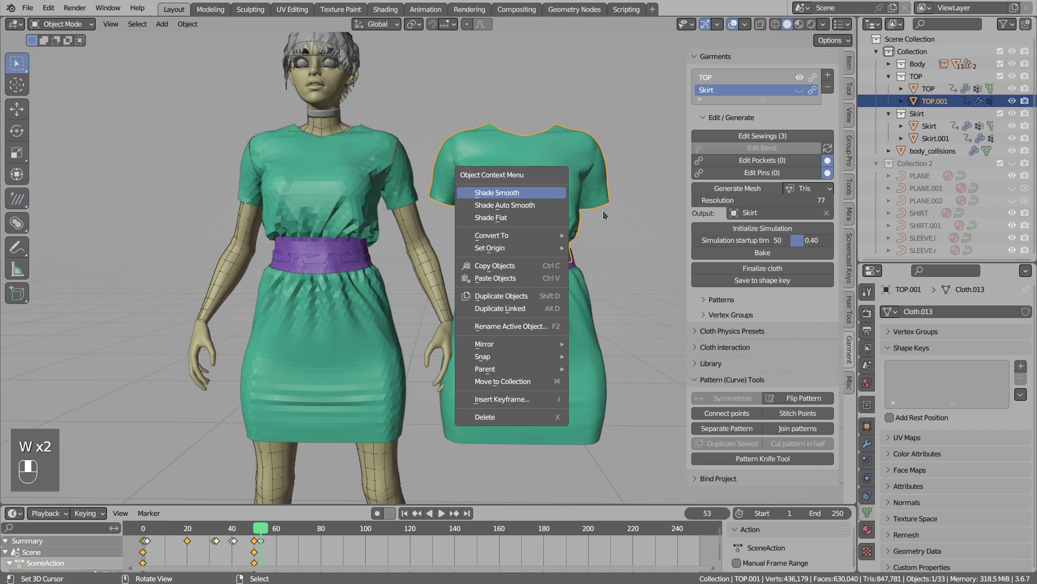
{"action": "middle_click", "coordinate": [562, 240]}
{"action": "right_click", "coordinate": [548, 235]}
Delete the duplicate garment copies, leaving only the dressed character.
{"action": "left_click_drag", "start_coordinate": [550, 255], "coordinate": [531, 321]}
{"action": "right_click", "coordinate": [531, 321]}
{"action": "key", "text": "x"}
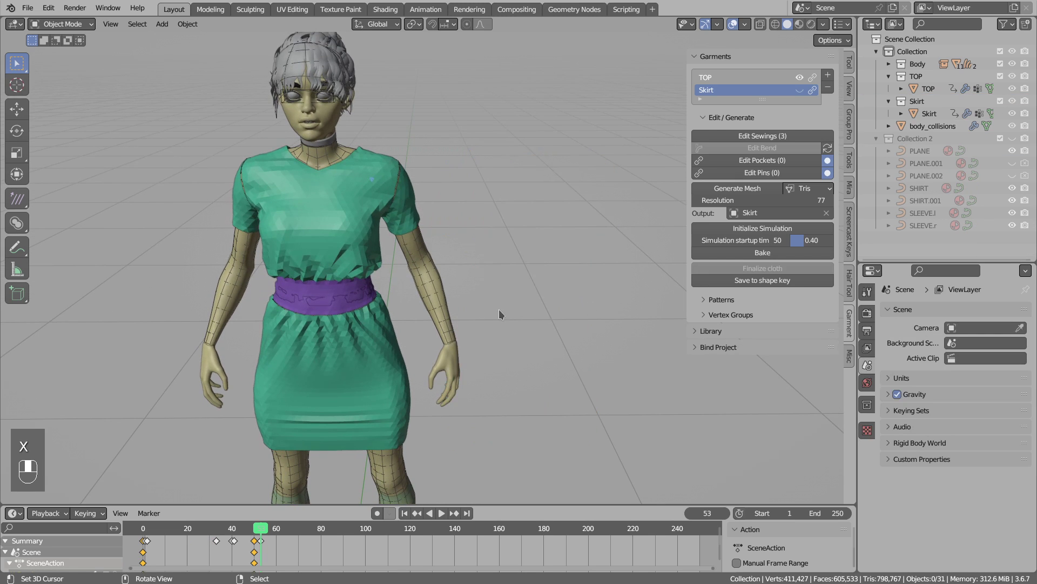